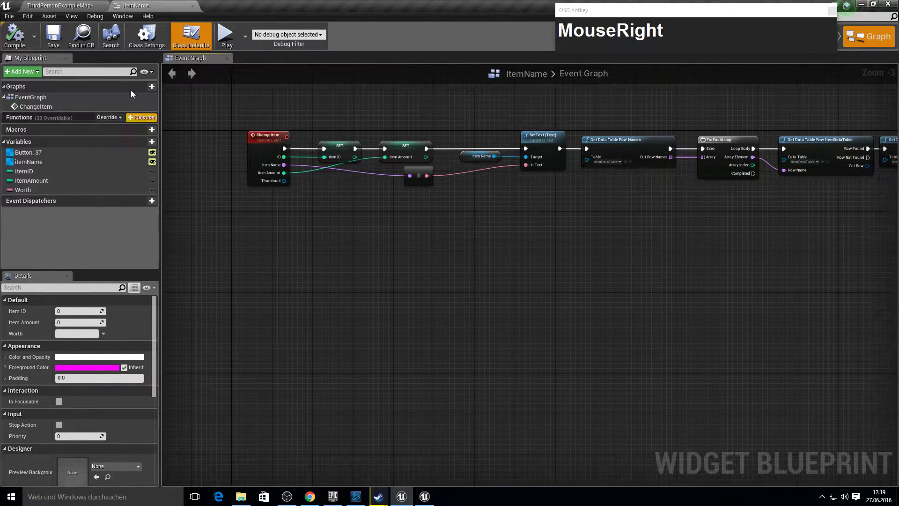
Add a custom event to the MainInventory graph and name it GetNames.
left_click(83, 3)
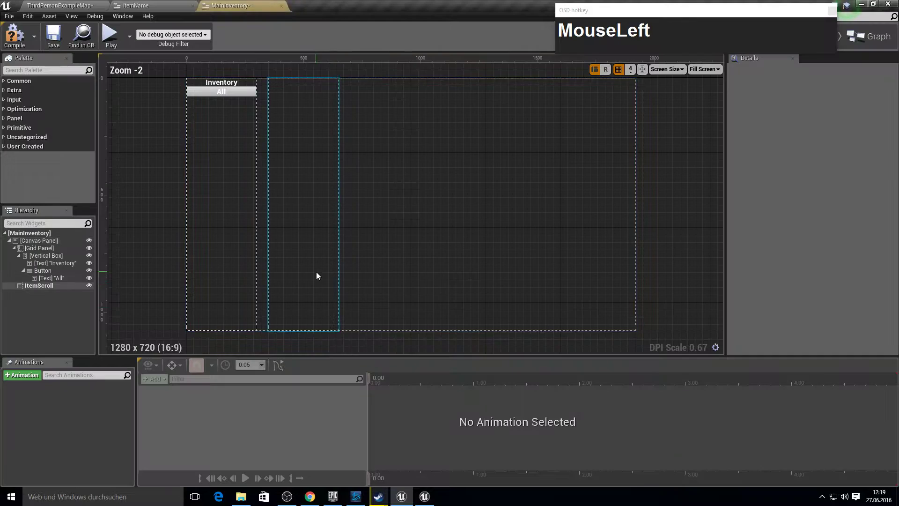
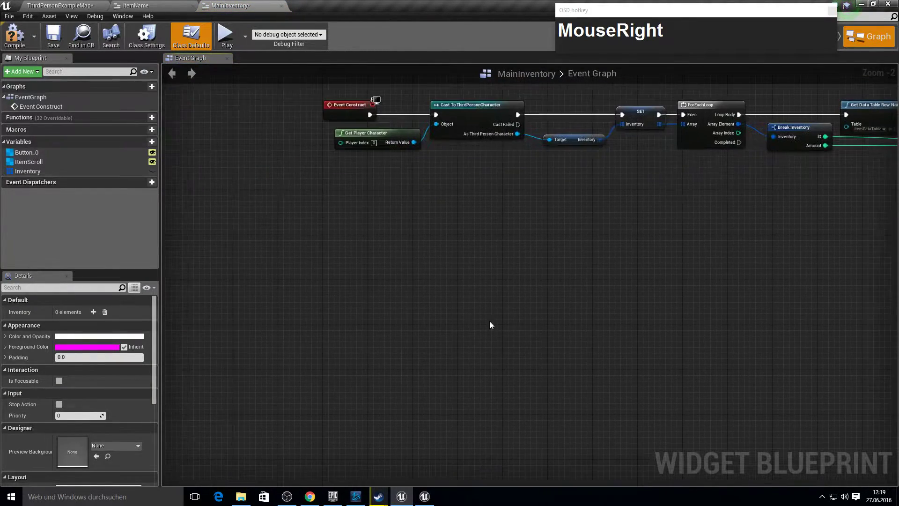
type("MouseRightadd_cMouseRightadd_cust")
key("Return")
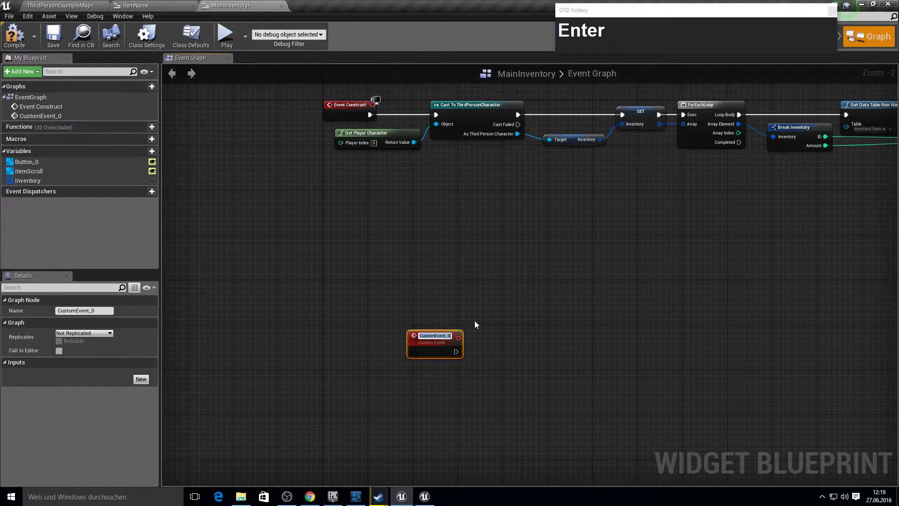
type("GetAction")
key("BackSpace")
type("Nam")
key("Return")
key("F2")
key("Right")
key("Left")
key("Right")
type("e")
key("Return")
Give GetNames inputs ID (Integer), Image (Texture 2D), Amount (Integer) and Worth (String).
left_click(552, 259)
left_click_drag(426, 350, 69, 374)
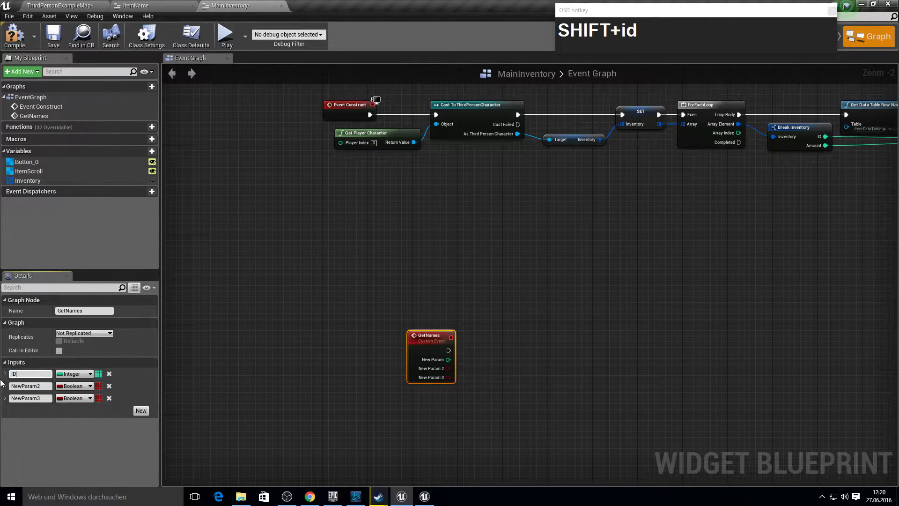
left_click(78, 404)
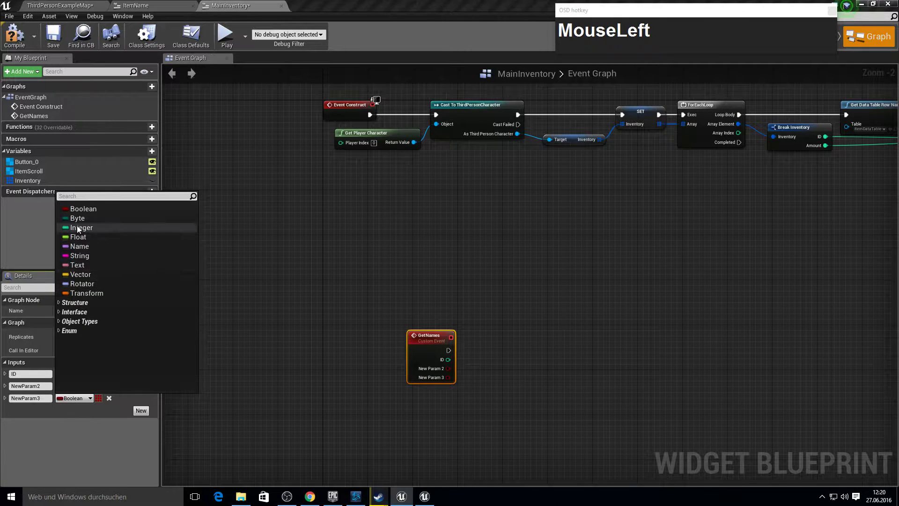
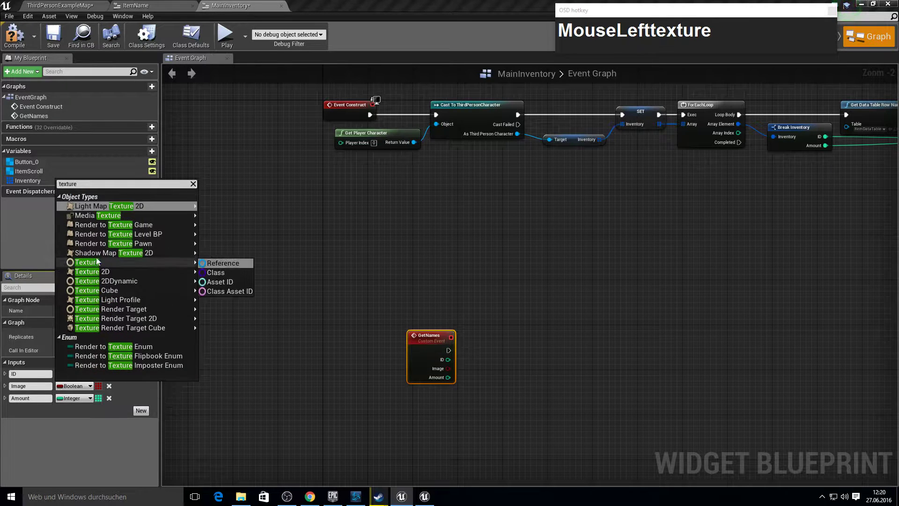
left_click_drag(127, 272, 148, 409)
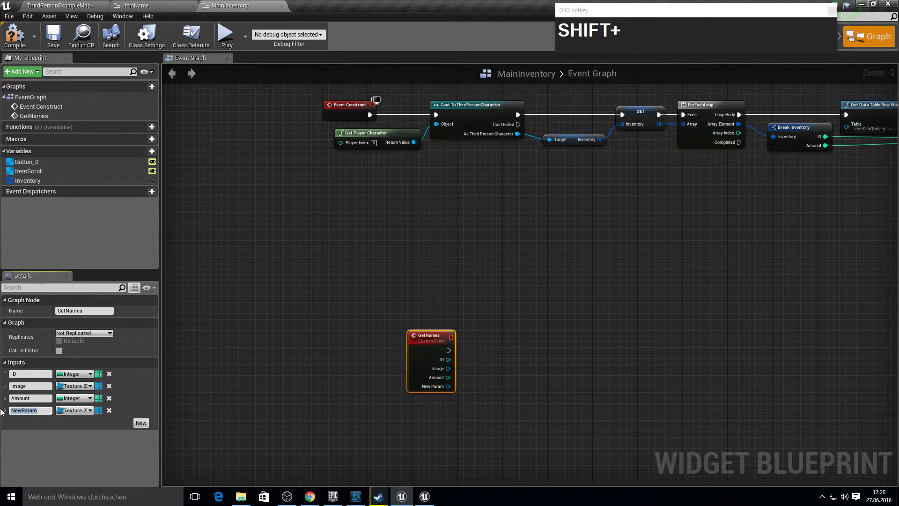
type("rt")
key("BackSpace")
type("Backspaceth")
key("Return")
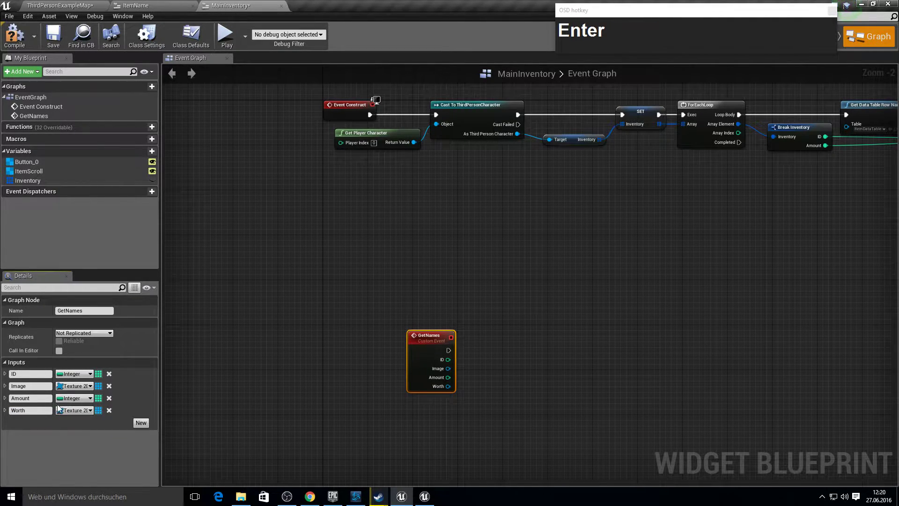
left_click(67, 415)
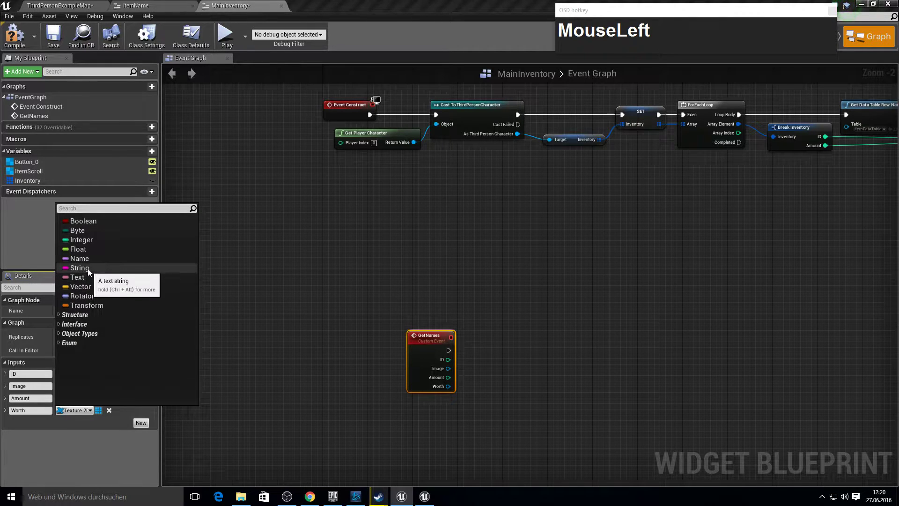
key("F10")
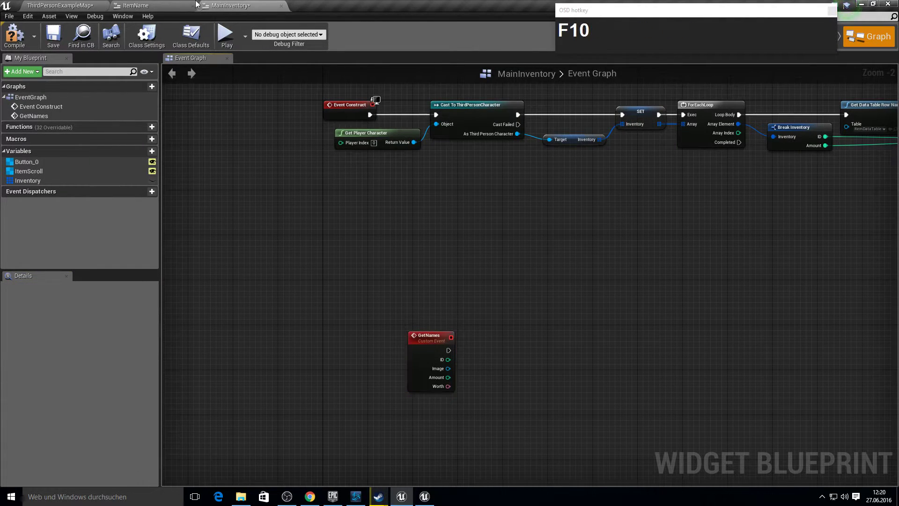
In ItemName's click logic, cast each looped widget to MainInventory and call Get Names.
left_click(170, 3)
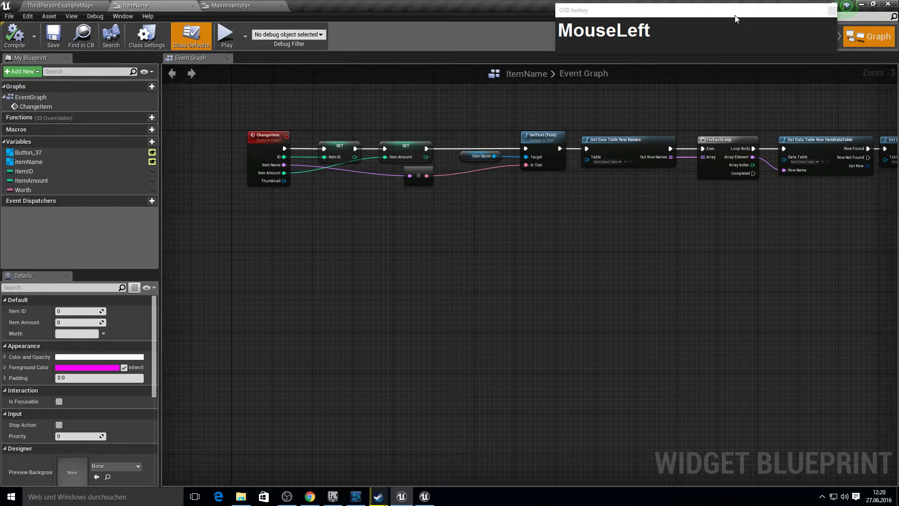
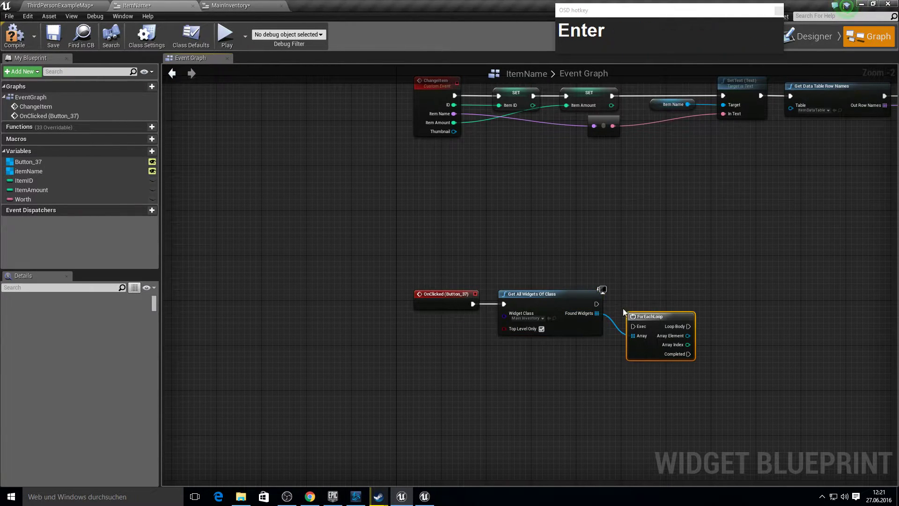
left_click_drag(640, 326, 651, 263)
key("Tab")
right_click(672, 266)
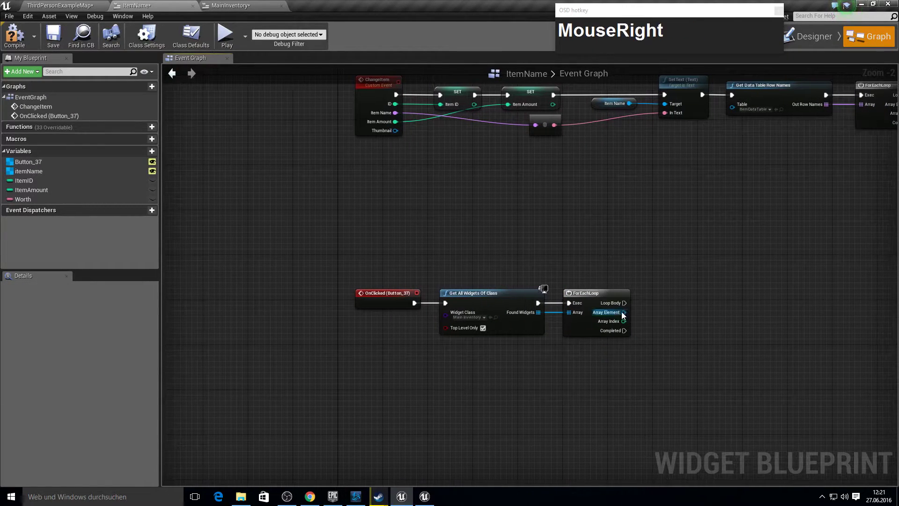
left_click(632, 313)
type("cast_to")
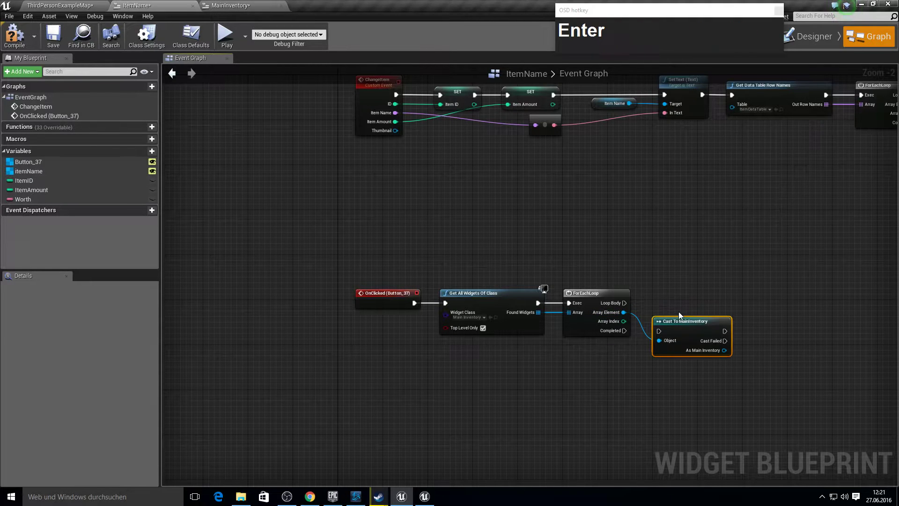
left_click(704, 337)
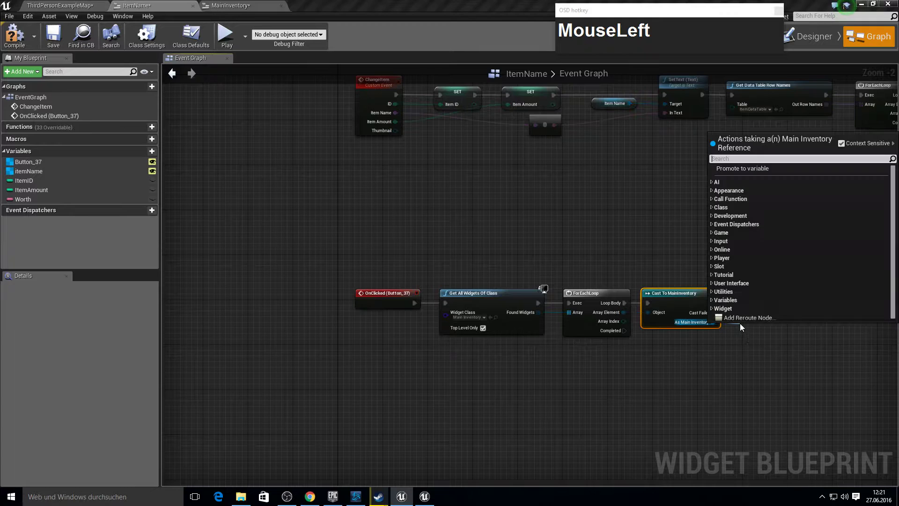
type("get_nam")
key("Return")
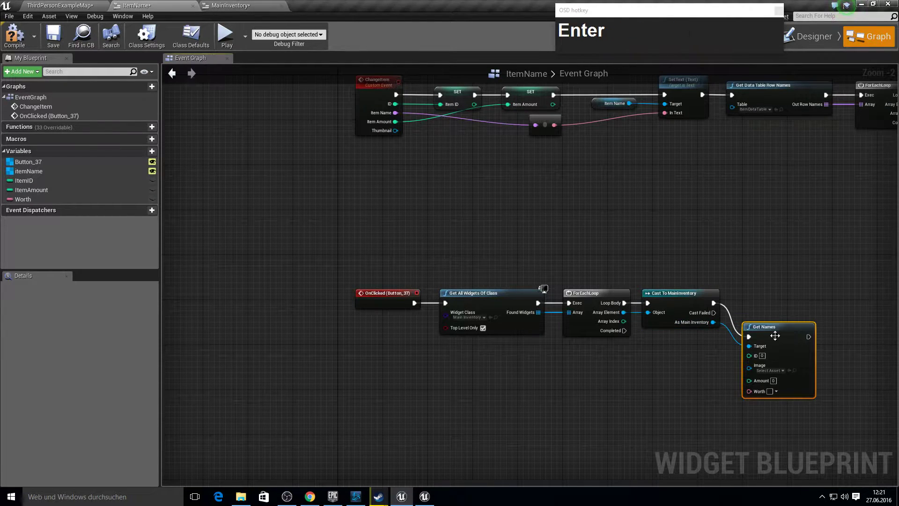
Wire the item's ID, image, amount and worth into Get Names and compile ItemName.
left_click_drag(780, 341, 758, 336)
left_click_drag(456, 199, 419, 254)
right_click(419, 255)
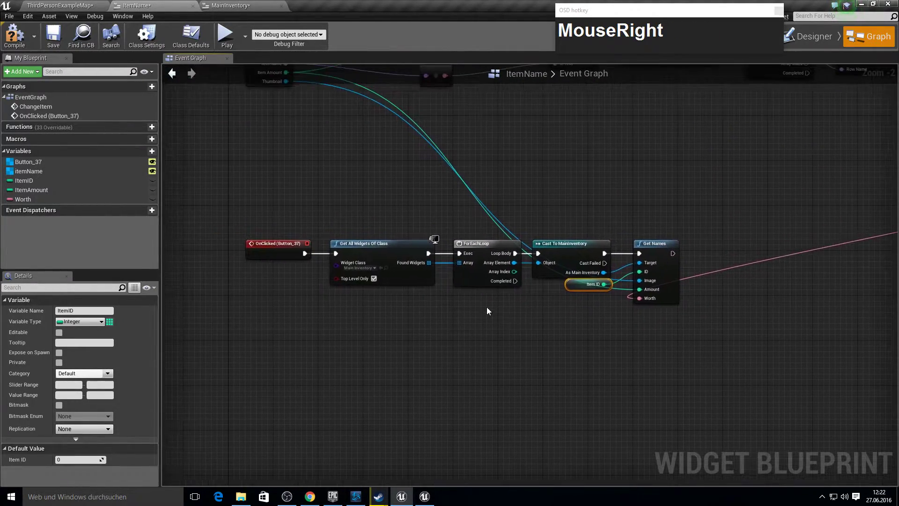
left_click(18, 43)
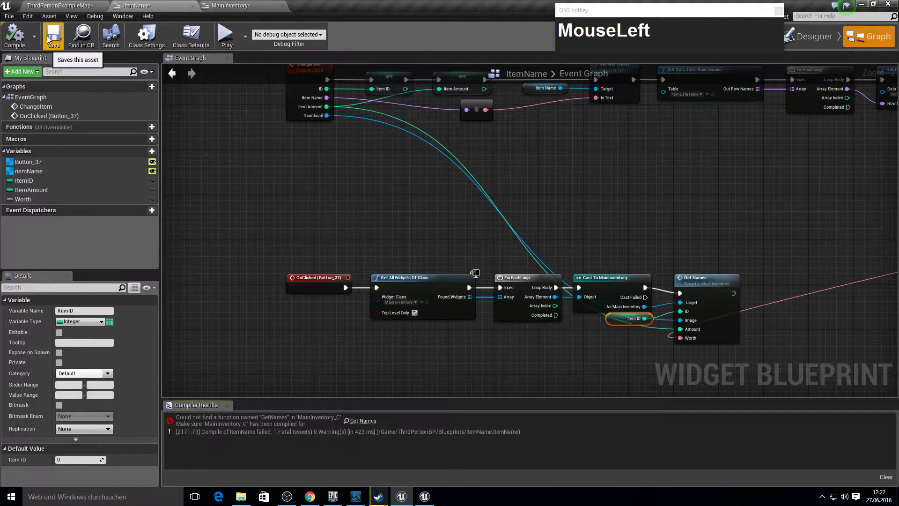
key("F10")
Place a Size Box on the MainInventory canvas at X 800, 300 wide with bottom offset 700.
left_click(229, 3)
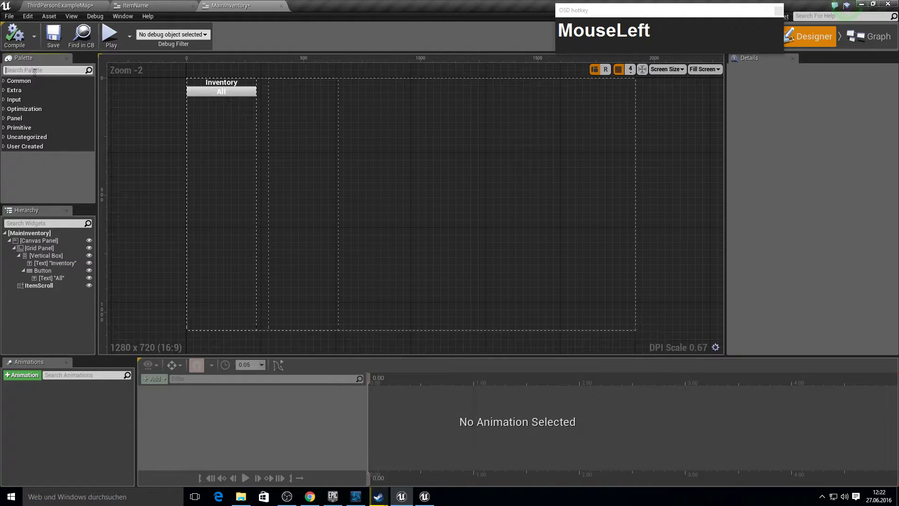
type("size")
left_click_drag(27, 90, 580, 100)
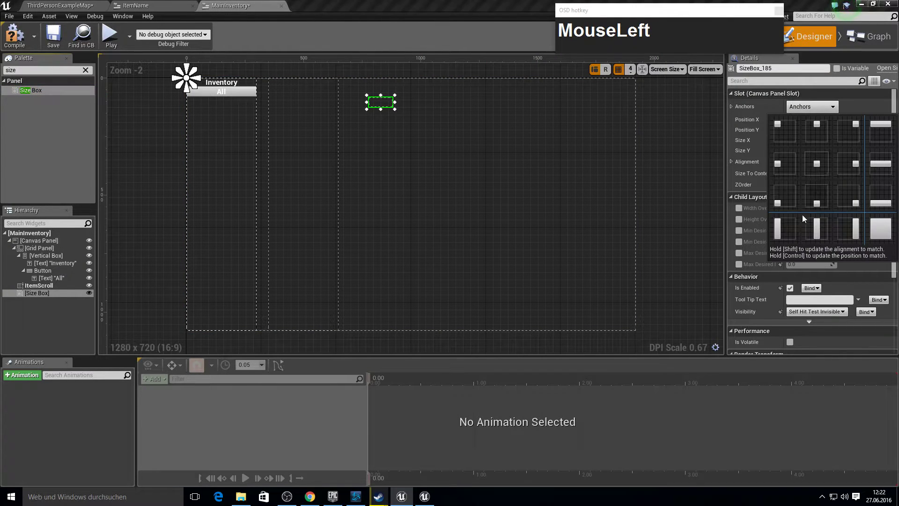
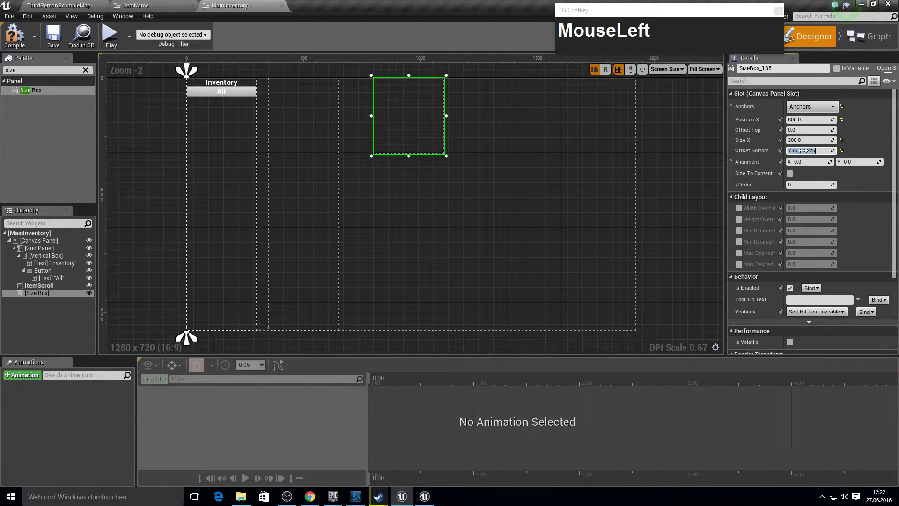
key("KP_7")
key("KP_0")
key("Return")
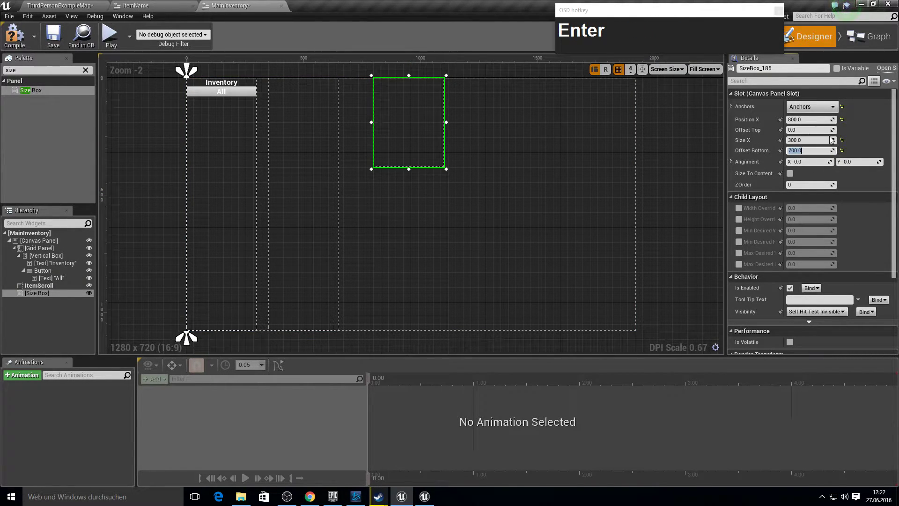
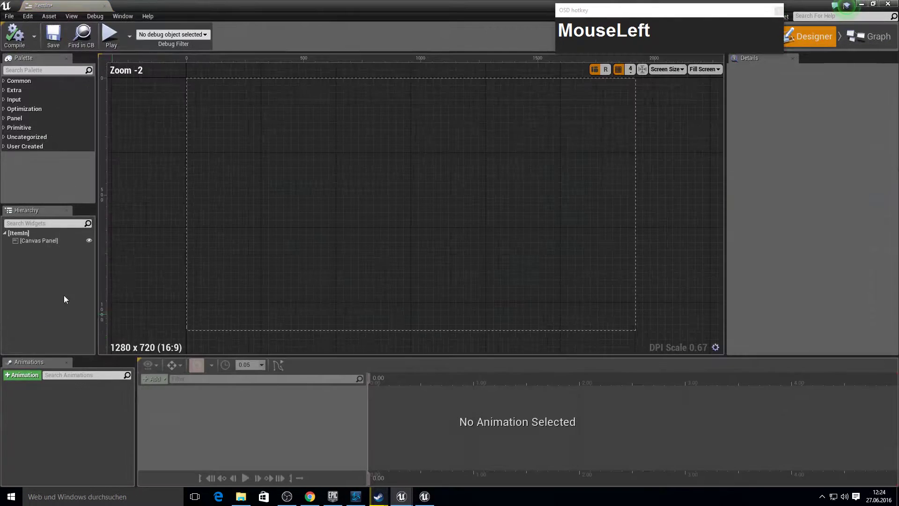
Replace ItemIn's canvas panel with a Vertical Box as the root widget.
key("Delete")
left_click(31, 65)
type("ver")
left_click(36, 101)
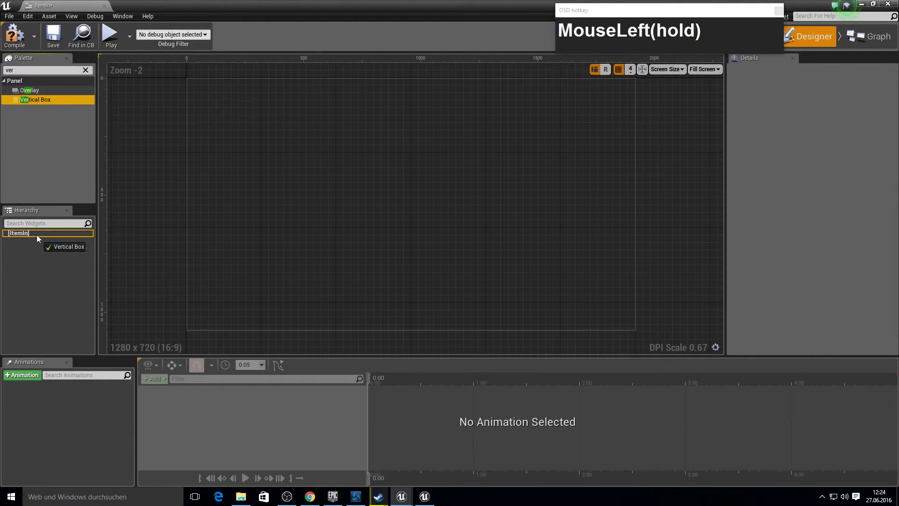
key("F10")
left_click(714, 80)
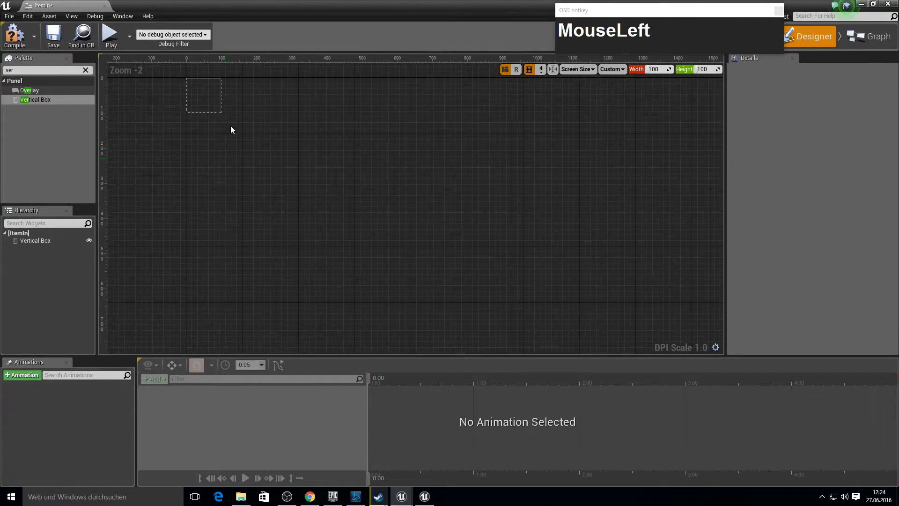
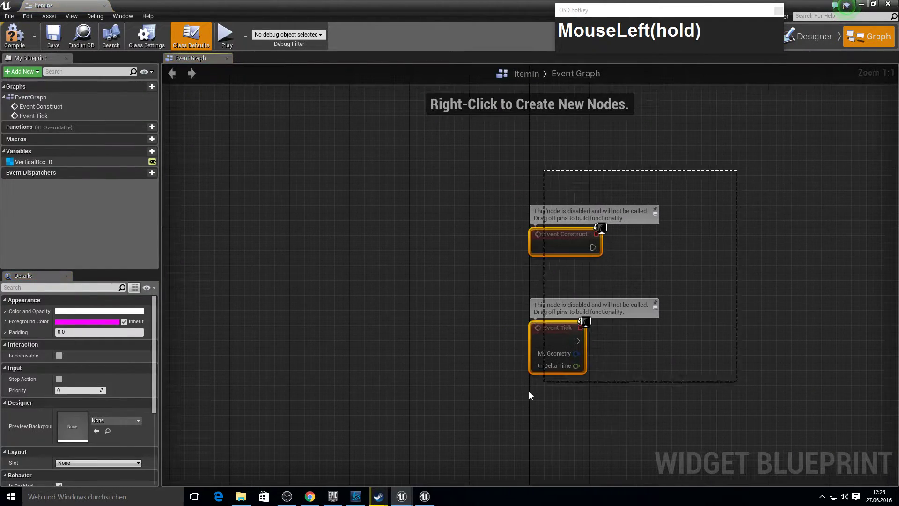
Remove the default Construct/Tick events and add a GetAll custom event.
key("F10")
right_click(465, 209)
type("MouseRightcustom")
key("Return")
type("GetAll")
key("Return")
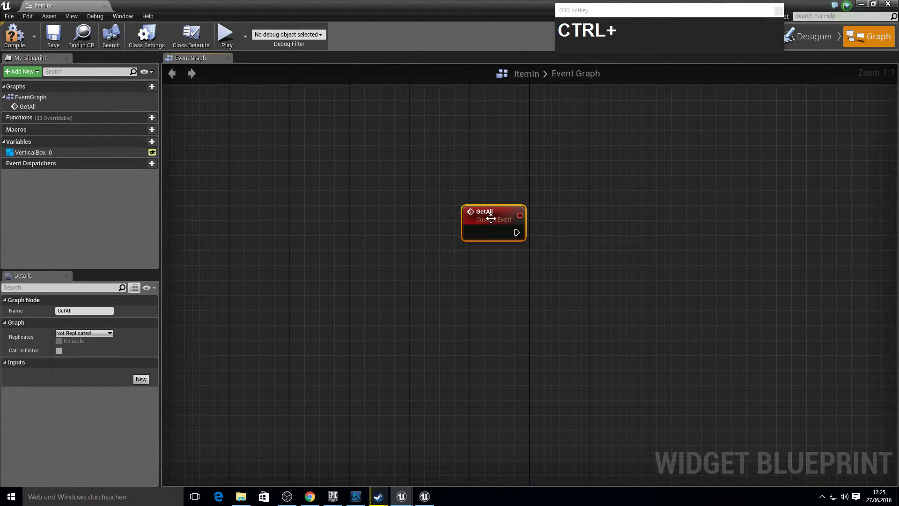
Give GetAll inputs ID, Worth, Amount and Thumb (Texture 2D).
left_click(144, 382)
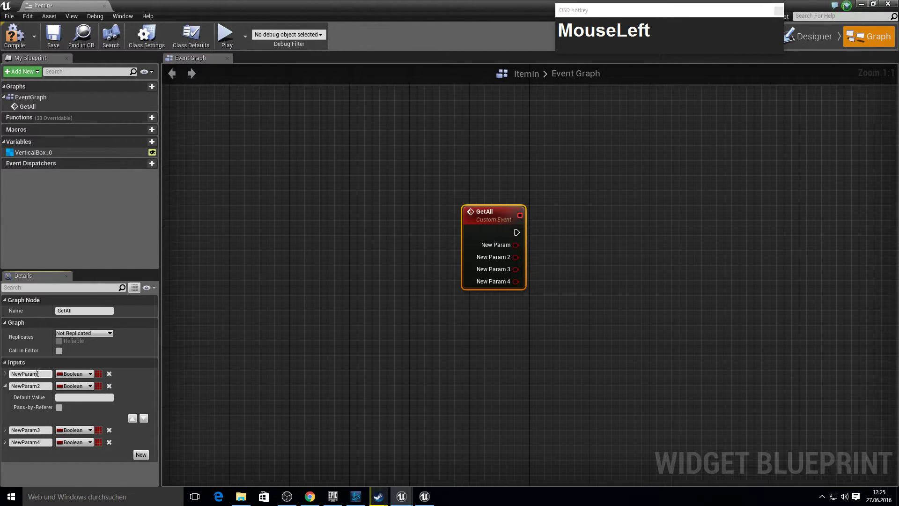
key("shift+i")
key("Tab")
left_click(93, 381)
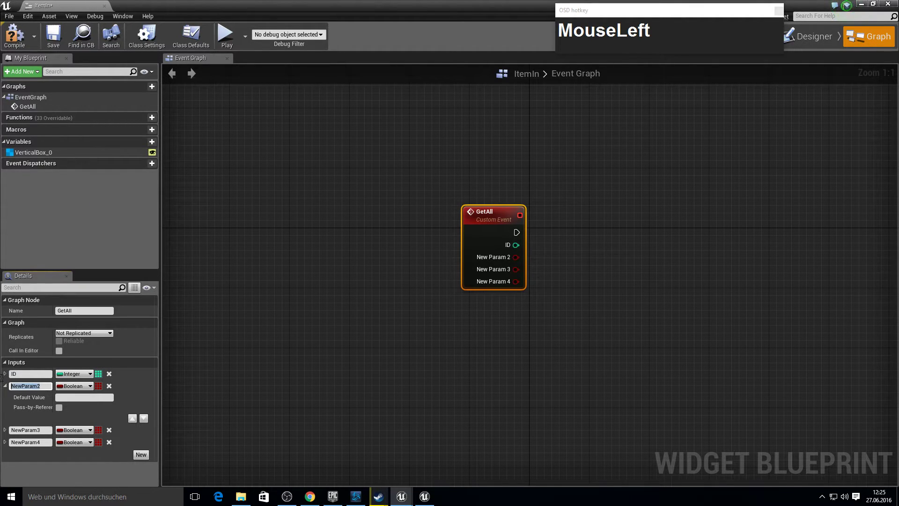
key("BackSpace")
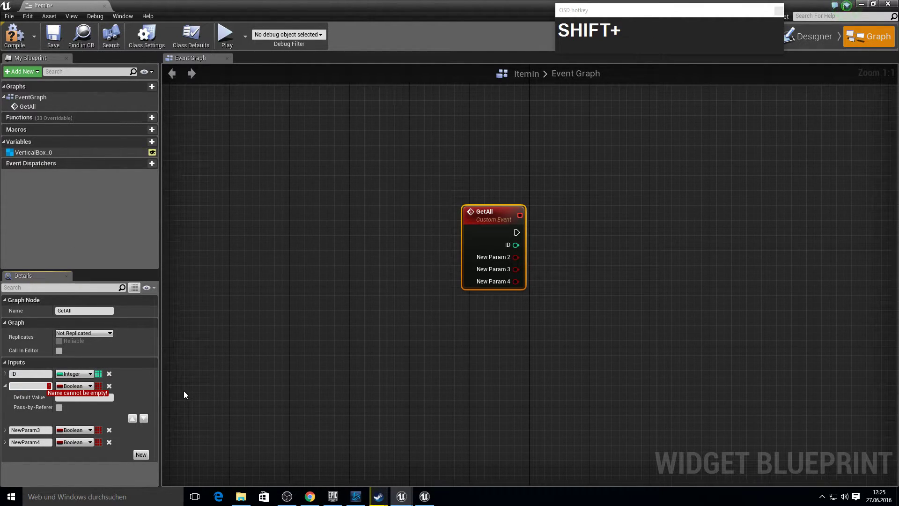
left_click(48, 428)
type("Mount")
key("Return")
left_click(67, 433)
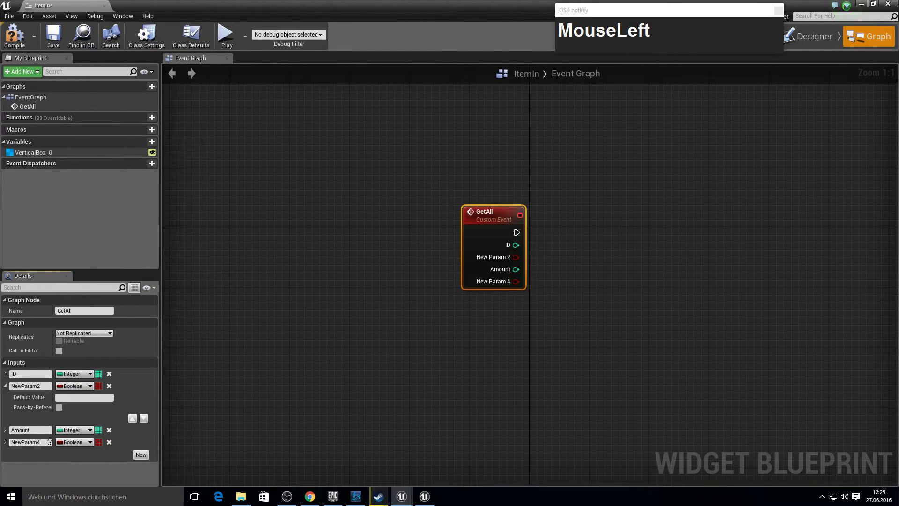
type("Thumb")
key("Return")
left_click(73, 448)
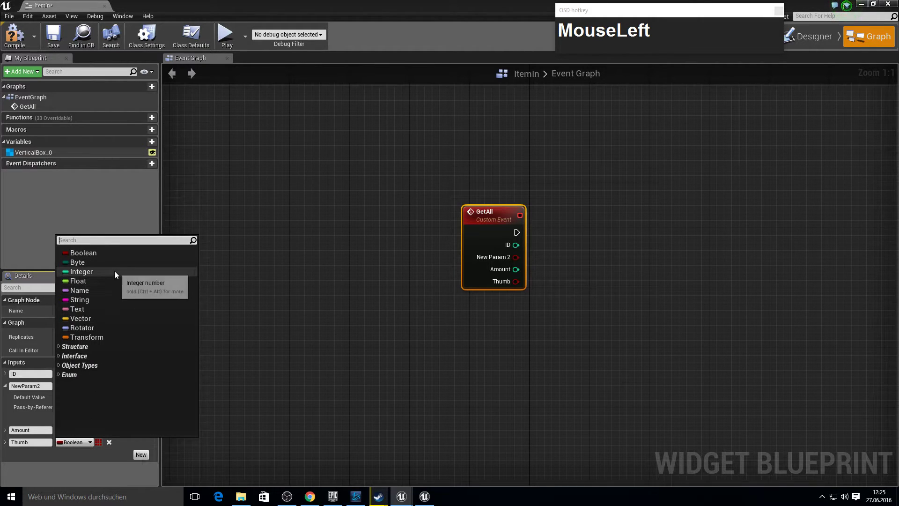
type("texture2")
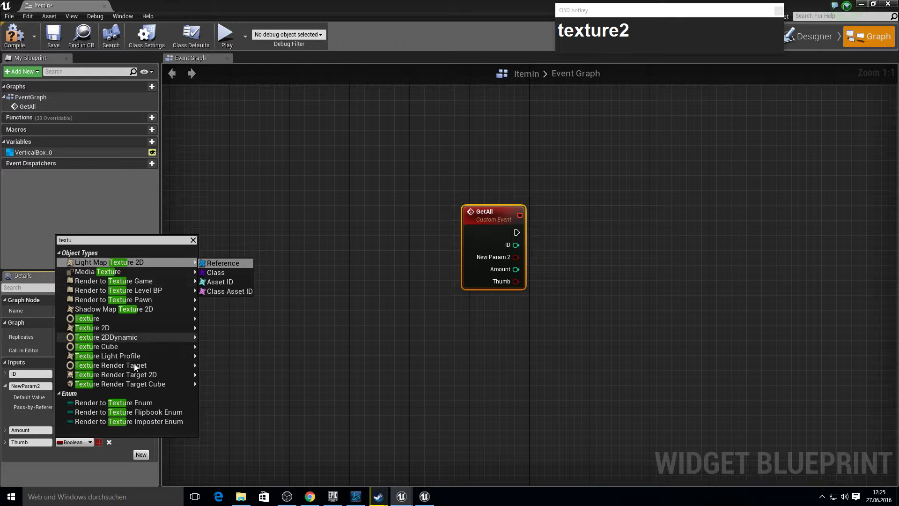
left_click(120, 331)
Promote ID to an ItemId variable, then add Get Data Table Row Names after the SET.
key("Tab")
left_click(518, 252)
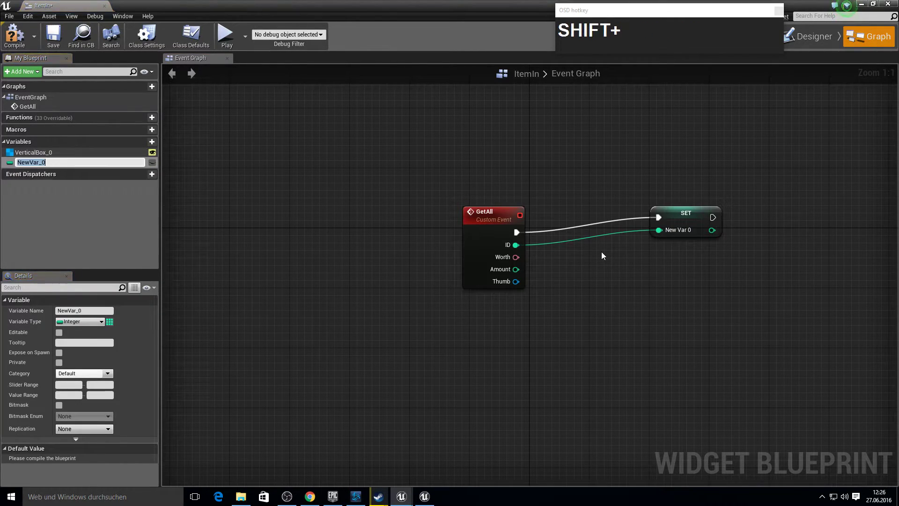
type("ItemId")
key("Return")
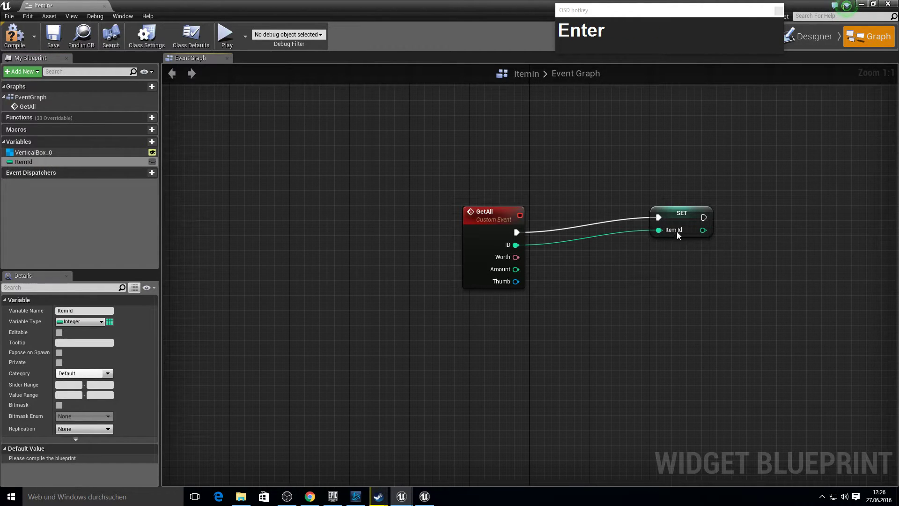
left_click(695, 218)
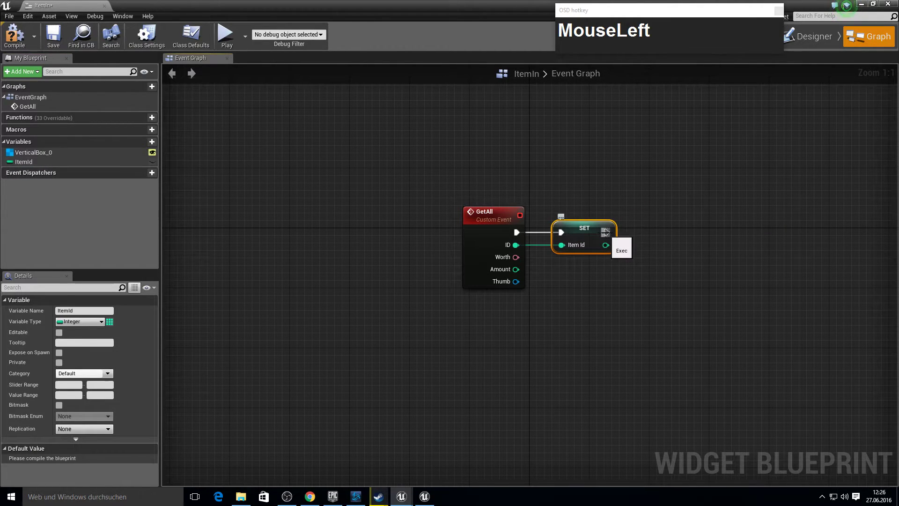
type("get_data")
key("Return")
left_click(678, 258)
Loop over the row names and fetch each row from ItemDataTable with Get Data Table Row.
right_click(721, 206)
key("F10")
left_click_drag(515, 256, 556, 254)
type("for_each")
key("Return")
left_click_drag(565, 276, 622, 253)
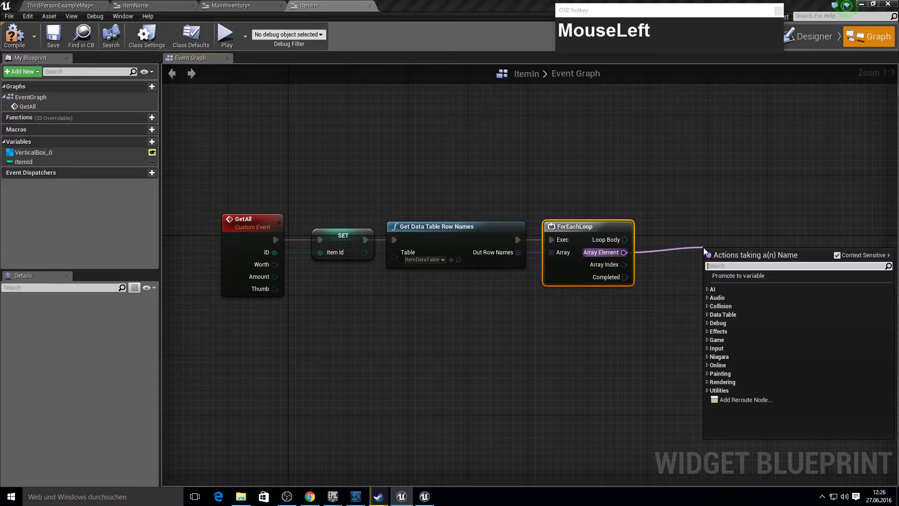
type("get_data_")
key("Return")
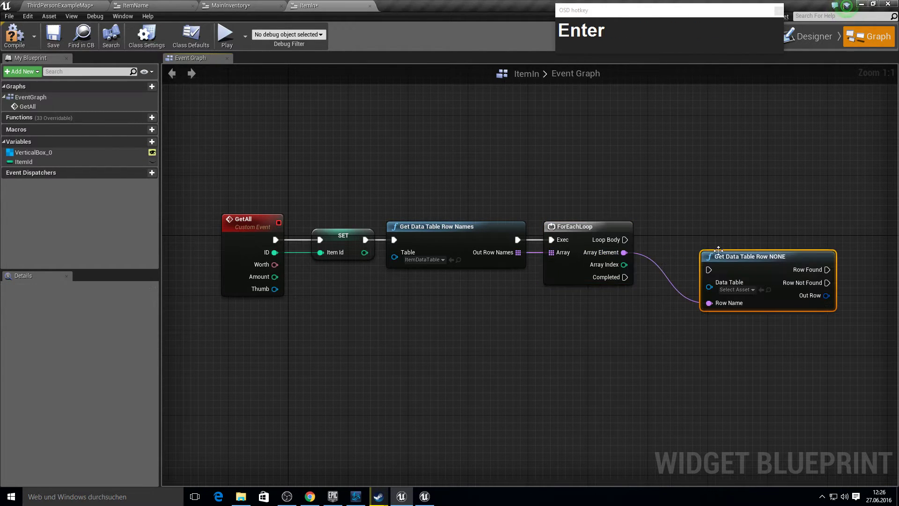
left_click(729, 263)
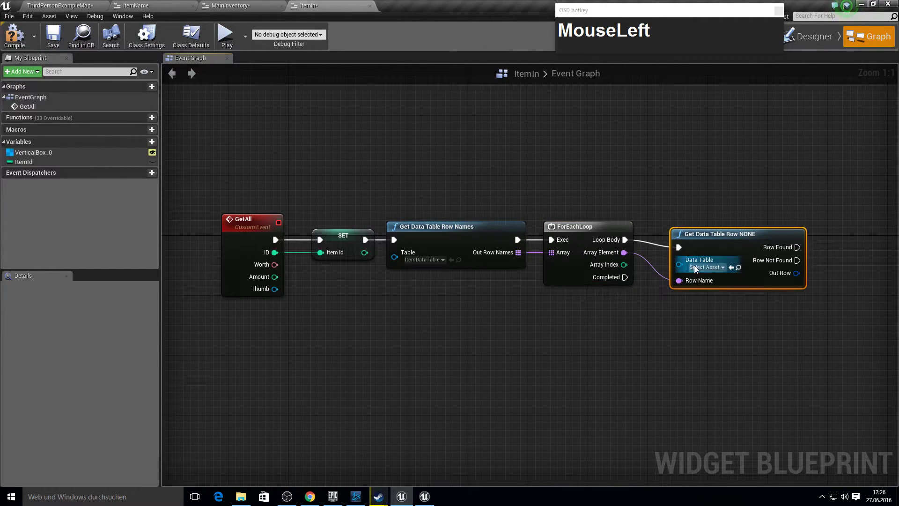
key("Tab")
Break the fetched row into ItemData fields and compare its ID with an Equal node.
key("F10")
right_click(789, 194)
left_click(666, 268)
type("MouseLeftbreak_i")
key("Return")
left_click(732, 312)
key("shift+0")
key("Return")
left_click_drag(813, 315, 616, 283)
Branch on the ID match and store the row's Use list in a new UseList variable.
right_click(616, 282)
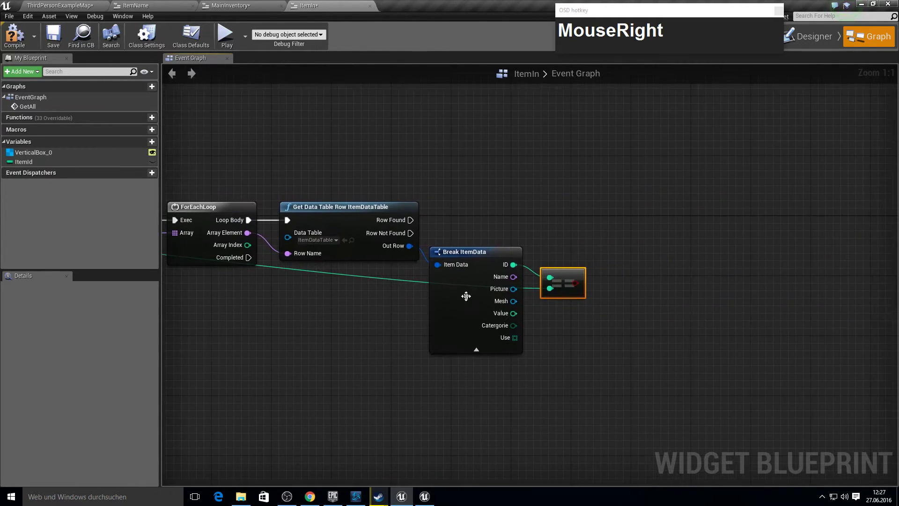
left_click(579, 286)
type("branch")
key("Return")
left_click(633, 252)
key("Tab")
key("F10")
left_click_drag(511, 343, 764, 286)
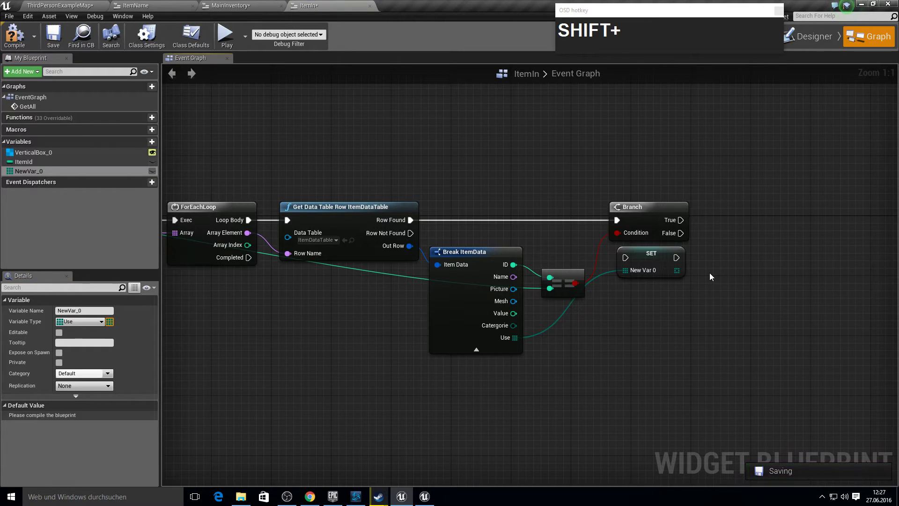
type("Use")
key("Return")
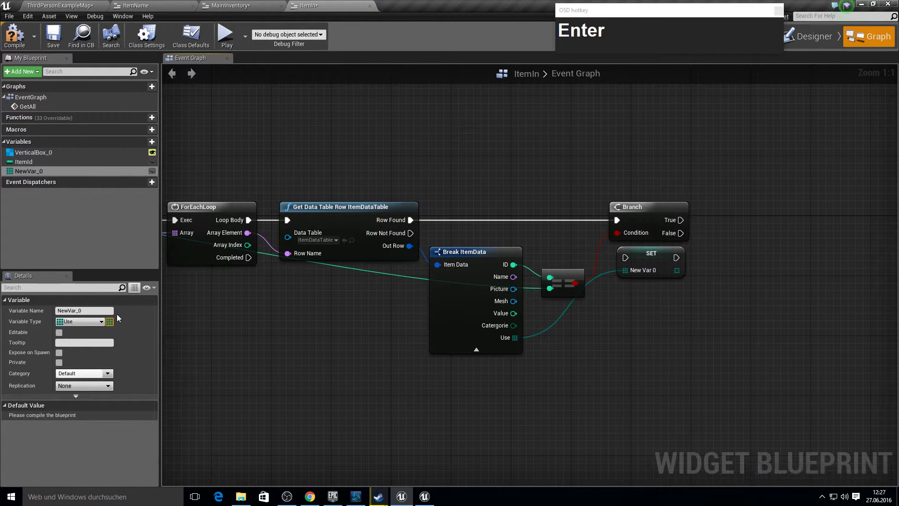
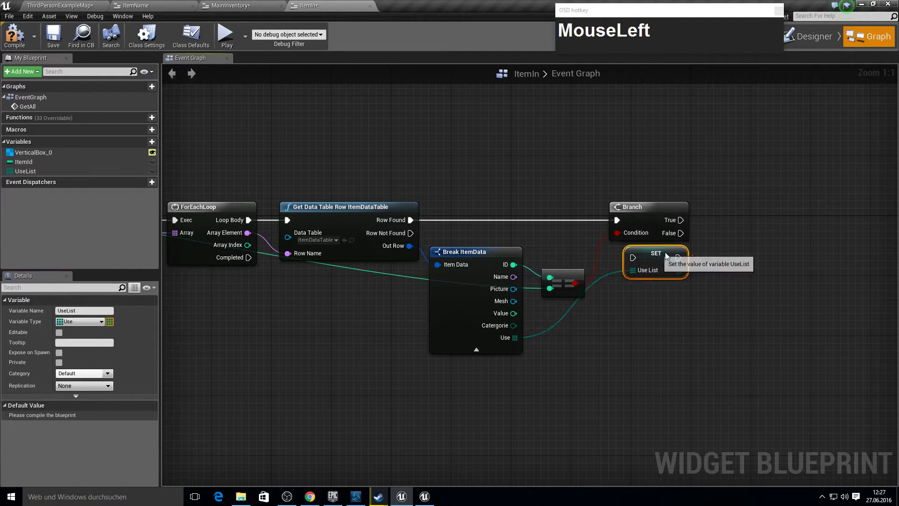
Add a Switch node on the row's category after setting UseList.
left_click_drag(749, 240, 720, 221)
key("Tab")
key("F10")
left_click(515, 329)
type("MouseLeftswith")
key("BackSpace")
type("ch_on")
key("Return")
left_click_drag(857, 270, 830, 209)
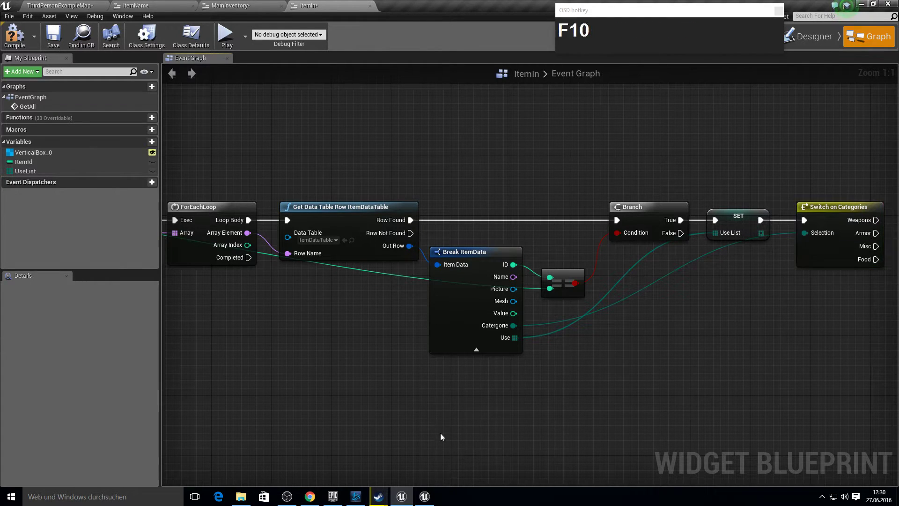
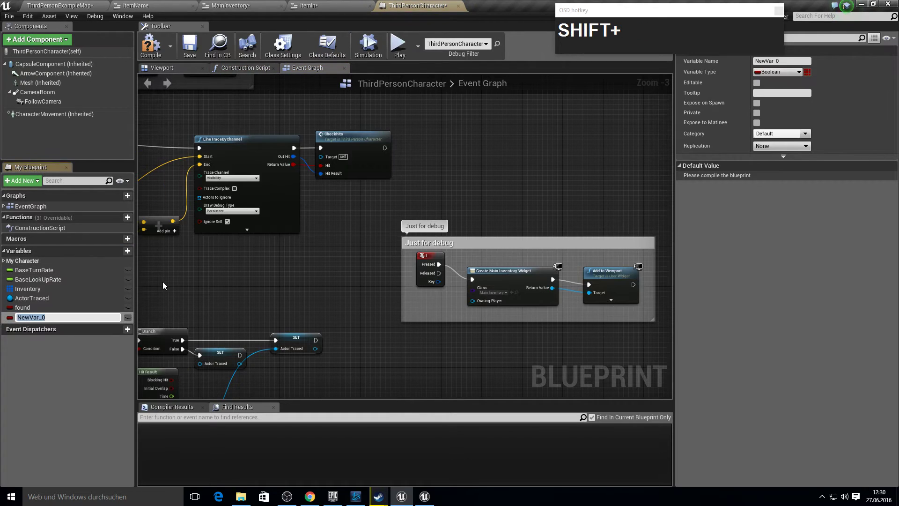
Add WeaponID and ArmorID variables to ThirdPersonCharacter.
type("apon")
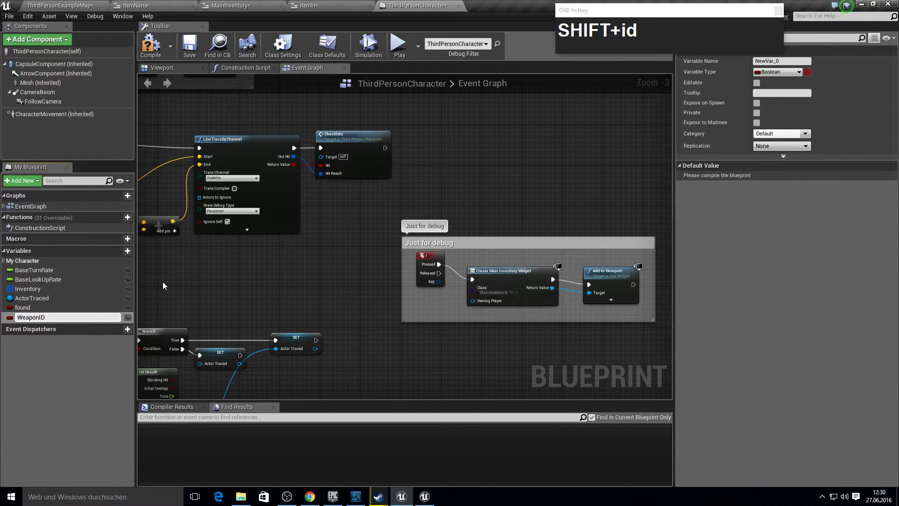
key("Return")
left_click(790, 81)
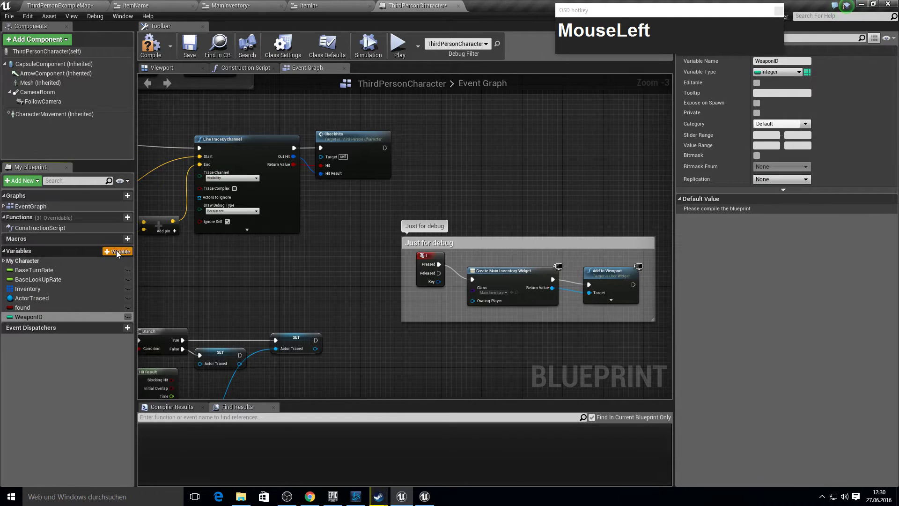
type("mor")
key("Return")
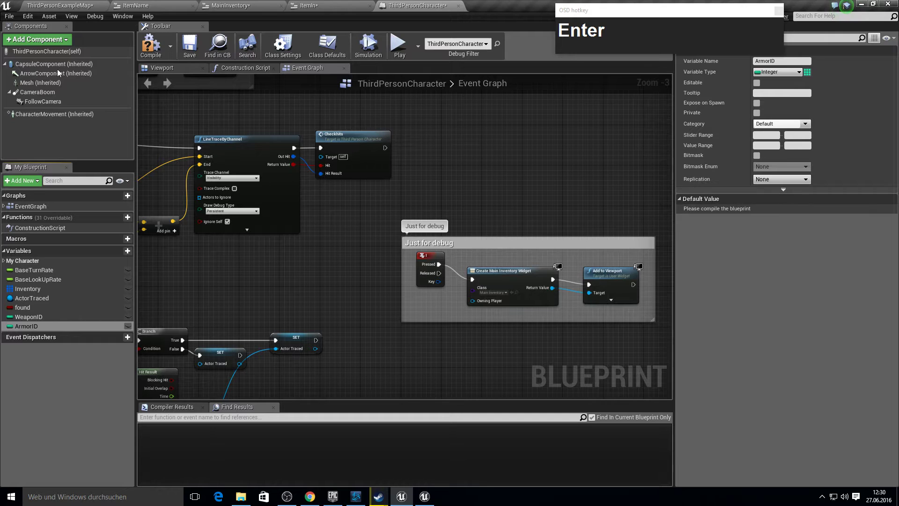
Compile the character, set the ID default to -1, and return to the ItemIn graph.
left_click(171, 39)
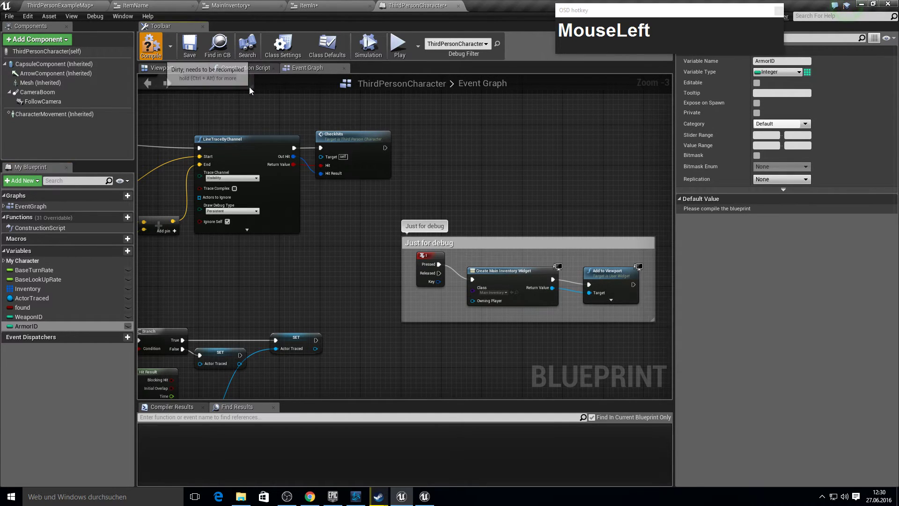
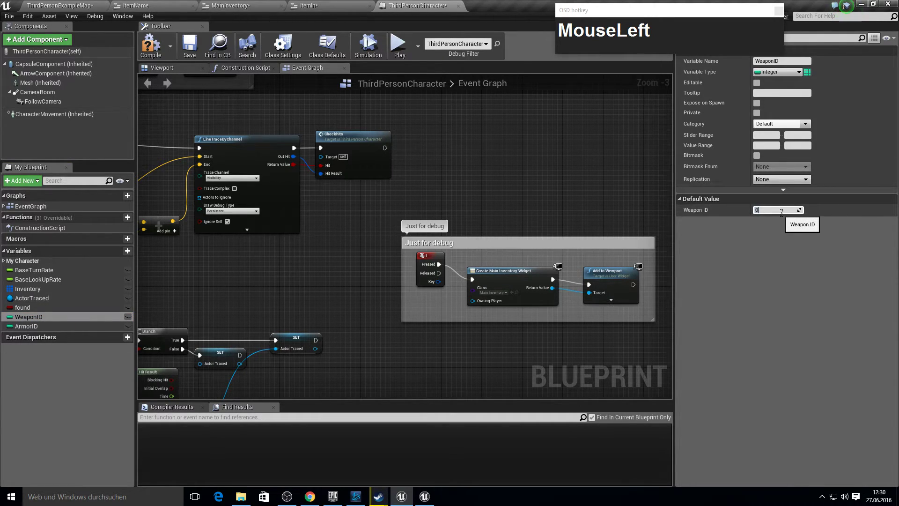
key("KP_1")
key("Return")
left_click(161, 48)
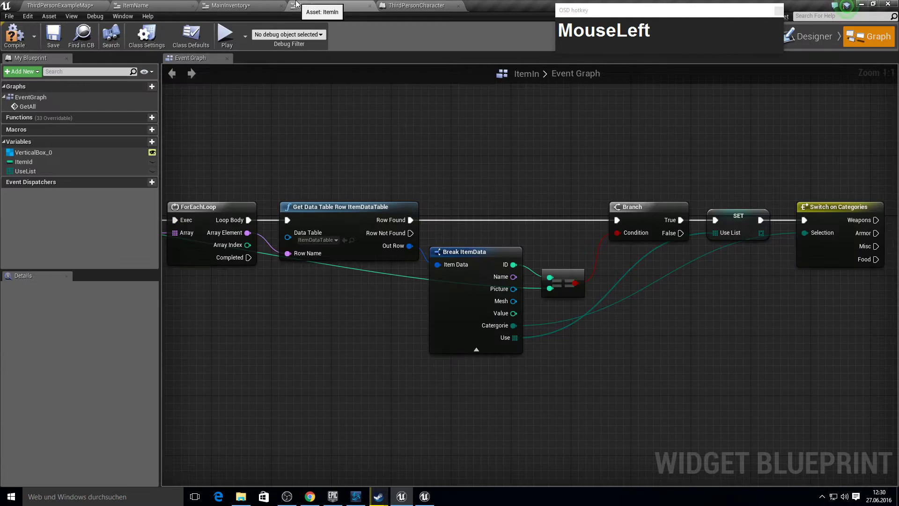
From the Weapons case, add Cast To ThirdPersonCharacter fed by Get Player Character.
left_click_drag(590, 223, 398, 217)
left_click(398, 218)
type("cast_to")
key("BackSpace")
type("ird")
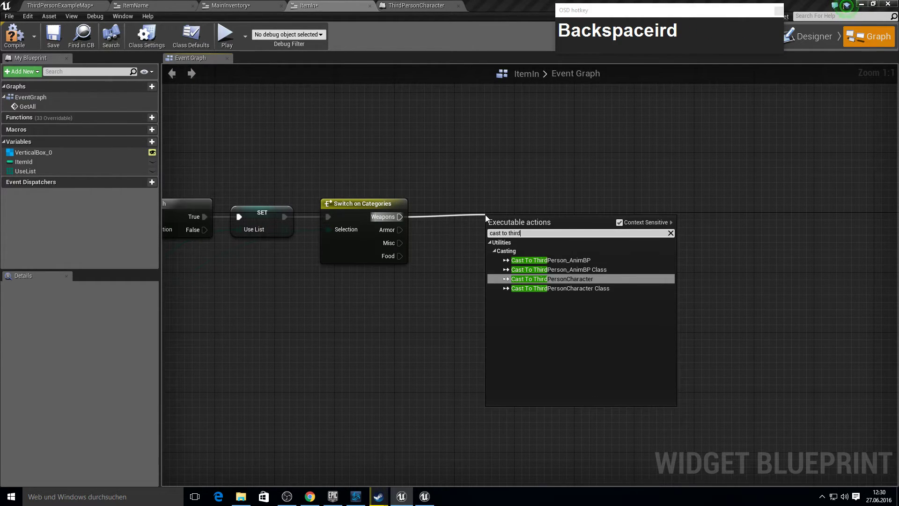
key("Return")
left_click(501, 241)
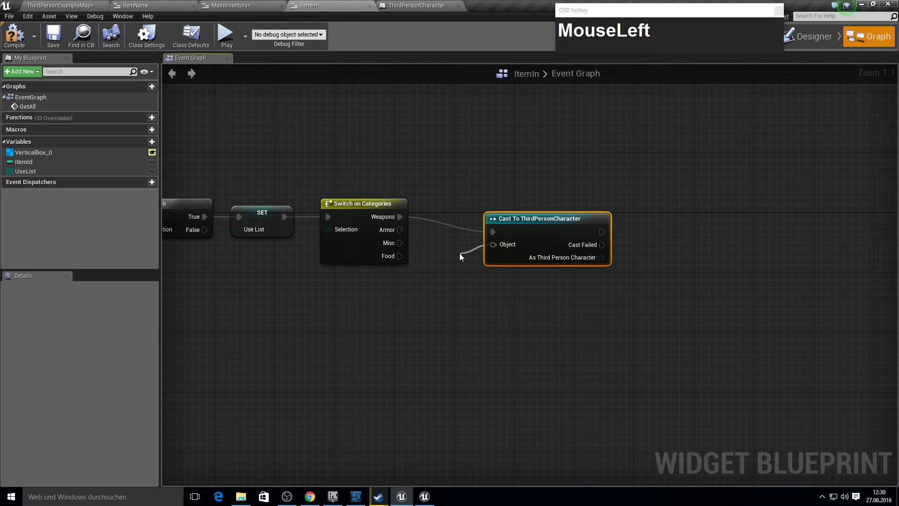
type("get_plaMouseLeftget_playeMouseLeftget_player")
key("Return")
left_click_drag(551, 240, 592, 277)
Read Weapon ID from the cast character.
right_click(593, 277)
scroll("down", 3)
left_click(565, 224)
type("ge")
left_click(618, 225)
type("t_weapo")
key("Return")
Duplicate the cast for the Armor case and read Armor ID from it.
left_click(577, 252)
key("ctrl+c")
left_click(446, 291)
key("v")
left_click_drag(514, 289, 608, 289)
type("get_armor_id")
key("Return")
key("F10")
left_click(281, 221)
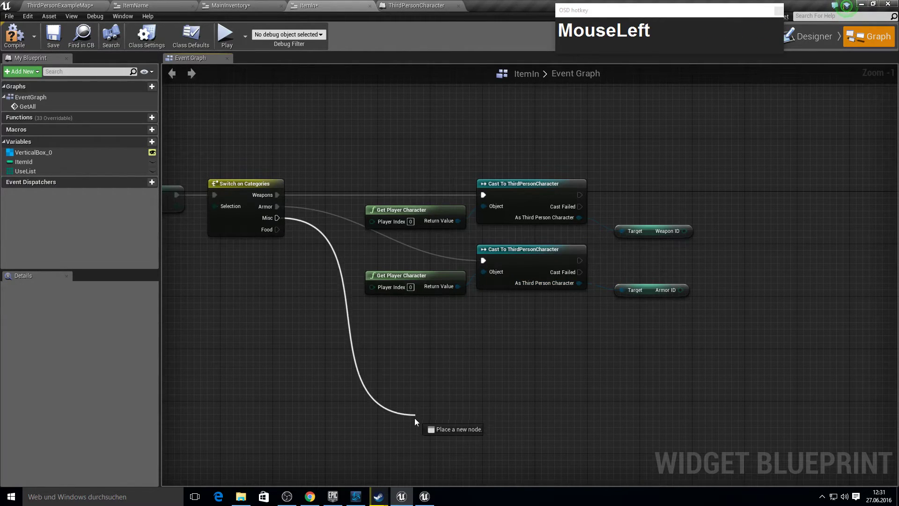
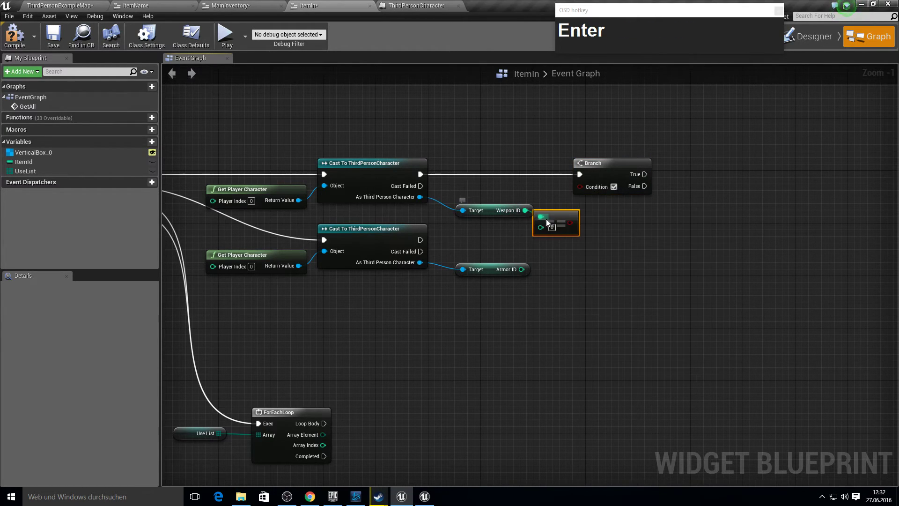
Branch on Weapon ID == Item Id, then copy the comparison and branch for armor.
left_click_drag(574, 224, 491, 237)
left_click(568, 218)
left_click(603, 175)
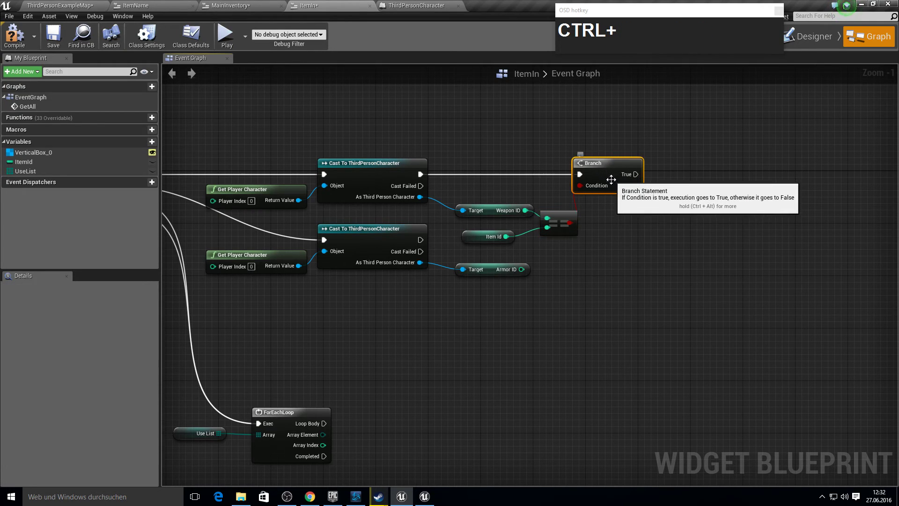
left_click(567, 219)
left_click(477, 242)
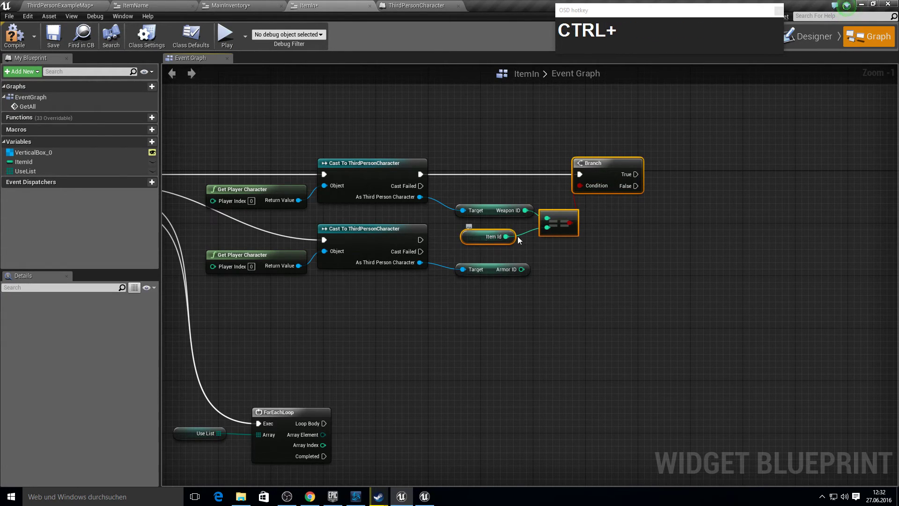
key("ctrl+c")
key("ctrl+v")
Place the copied comparison beside Armor ID and feed Armor ID into it.
left_click_drag(662, 235, 667, 274)
right_click(694, 266)
right_click(676, 273)
left_click_drag(587, 252, 654, 183)
left_click(662, 184)
left_click(720, 188)
Add ForEachLoop nodes after the first Branch's True and False outputs.
type("for_each")
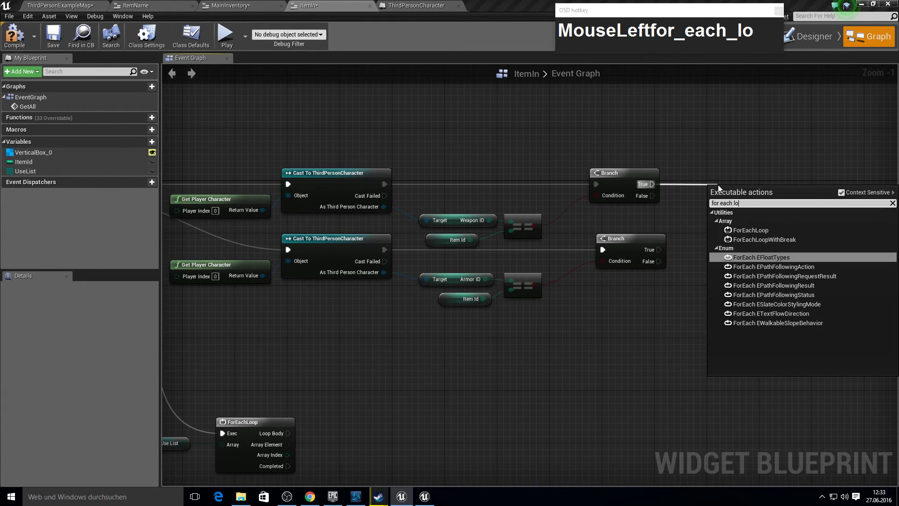
key("Return")
left_click_drag(753, 199, 753, 175)
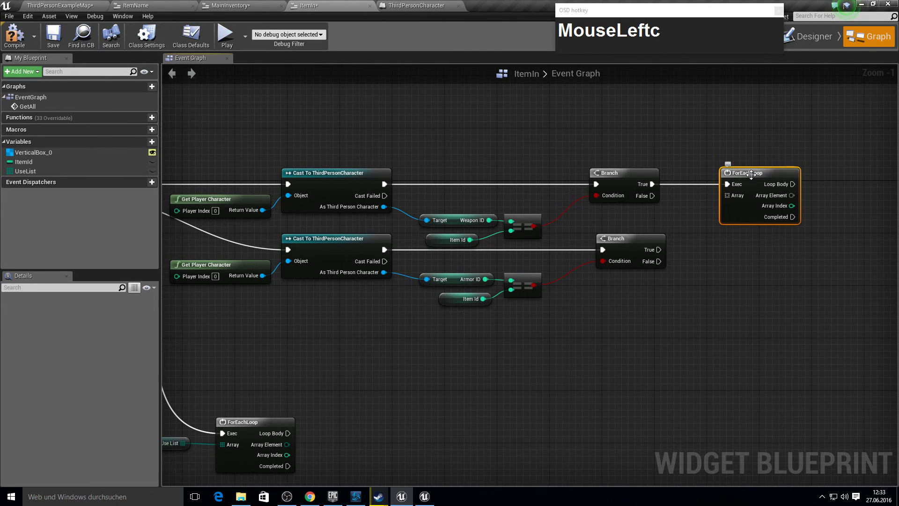
left_click_drag(783, 185, 737, 243)
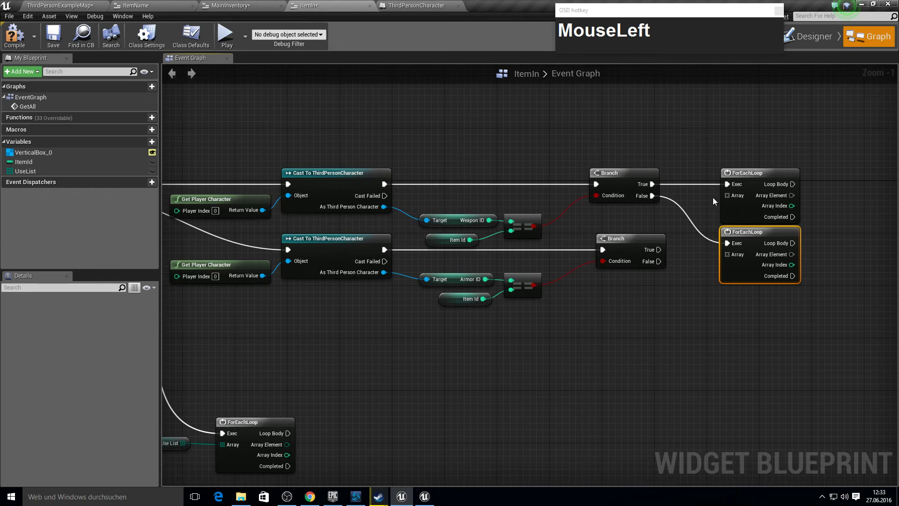
left_click_drag(752, 206, 745, 163)
Copy the loops for the second Branch and feed Use List into each loop's Array.
key("ctrl+c")
left_click(741, 288)
left_click_drag(768, 283, 665, 340)
key("F10")
right_click(815, 158)
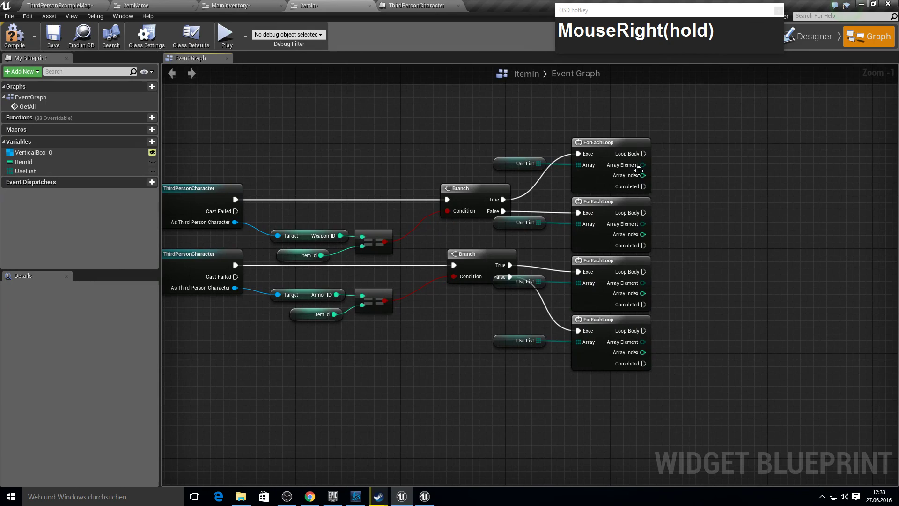
left_click(644, 167)
Add a Switch on Use node on the first loop's Array Element, driven by its Loop Body.
type("sw")
left_click(680, 167)
type("itch_on")
key("Return")
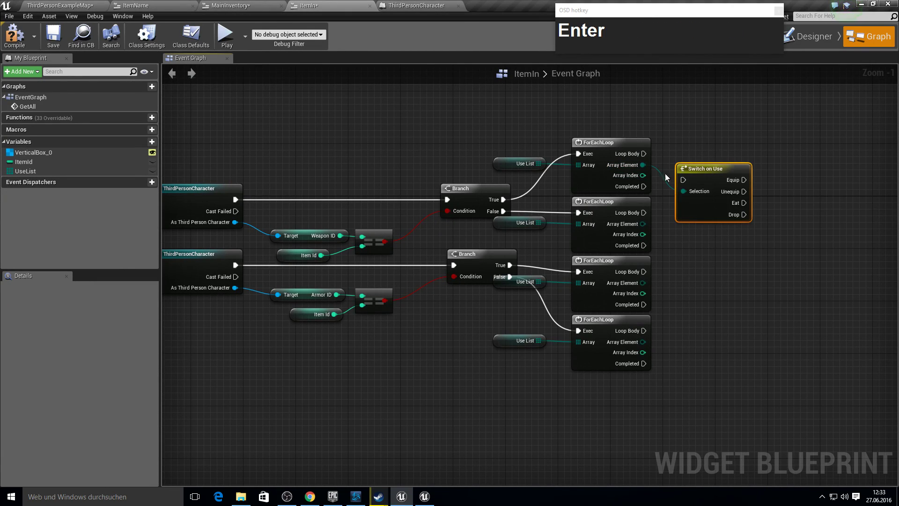
left_click_drag(687, 184, 677, 143)
key("ctrl+c")
Paste three more Switch on Use nodes and wire each to the remaining loops.
key("ctrl+v")
left_click(750, 216)
key("ctrl+v")
left_click_drag(799, 240, 694, 225)
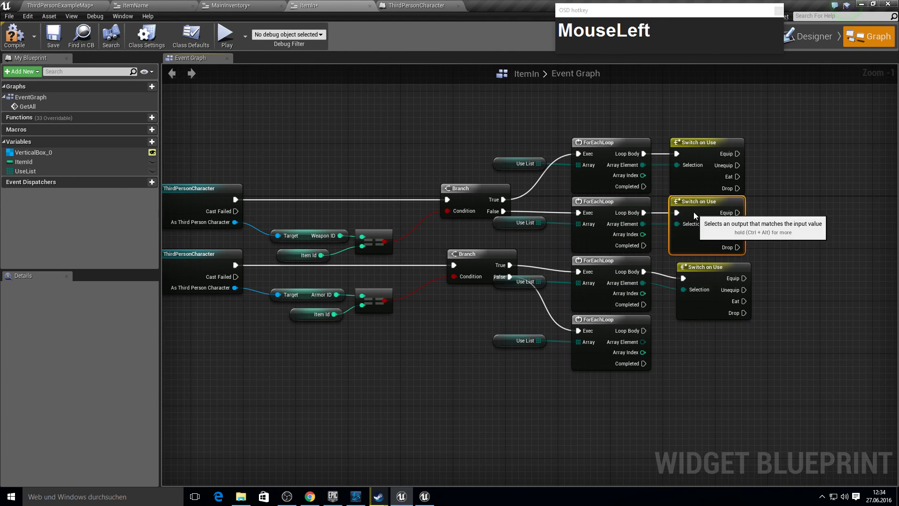
key("ctrl+v")
left_click_drag(746, 333, 768, 247)
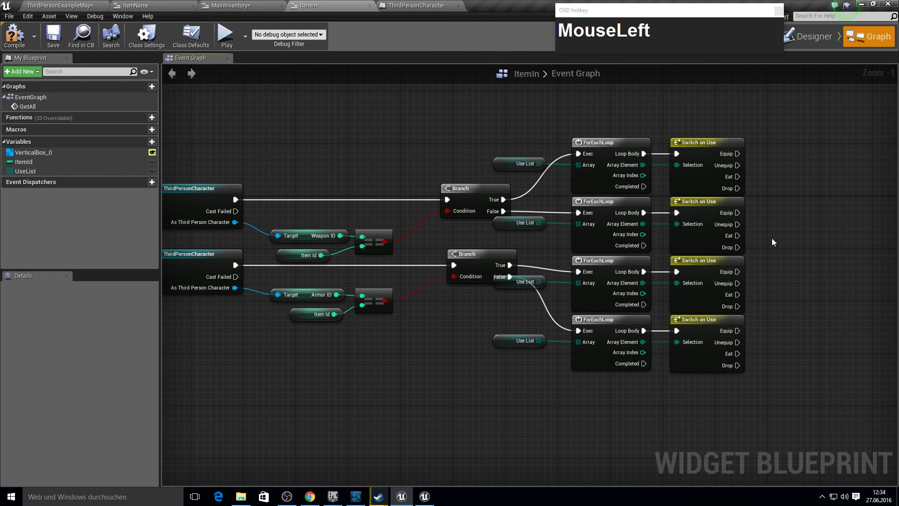